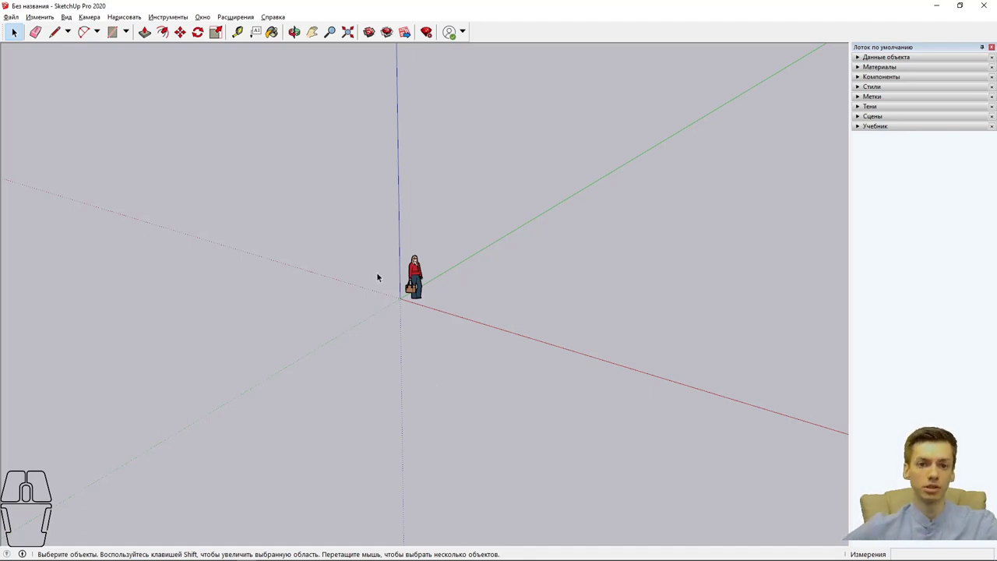
# Step: Show the Geo-location options under the File menu for the empty model
pyautogui.click(25, 16)
pyautogui.click(83, 144)
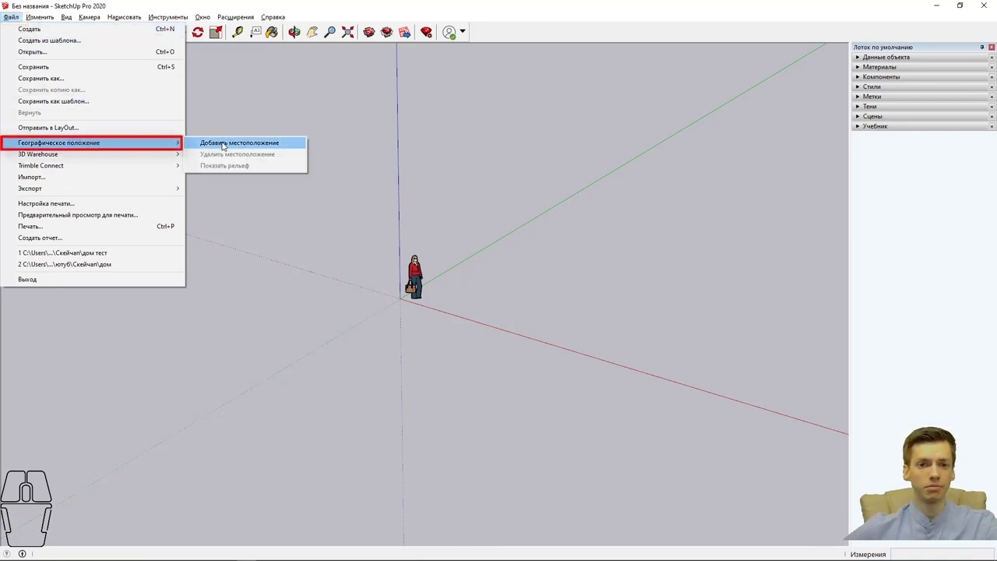
# Step: Start Add Location and browse the satellite map around Saint Petersburg and the Gulf of Finland
pyautogui.click(224, 142)
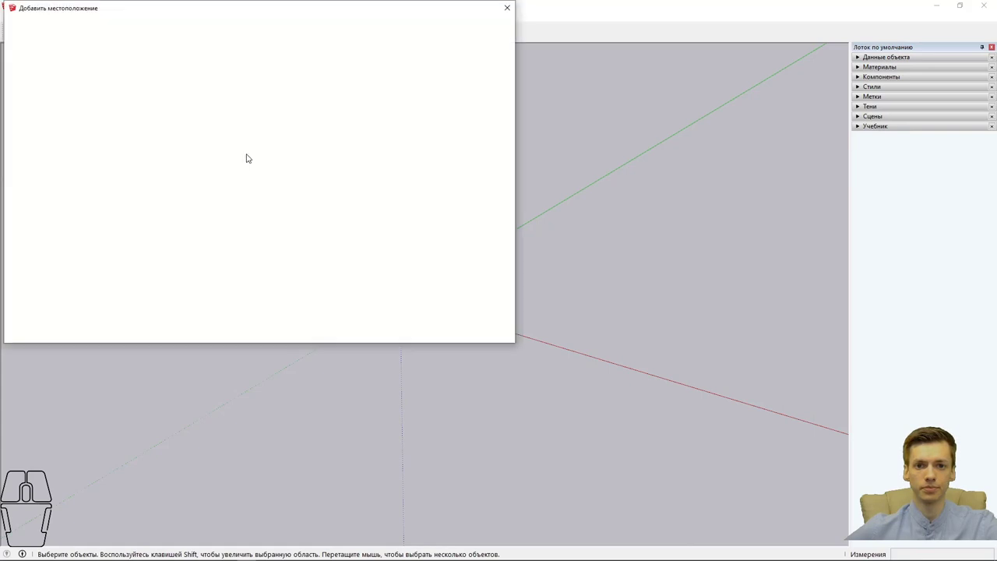
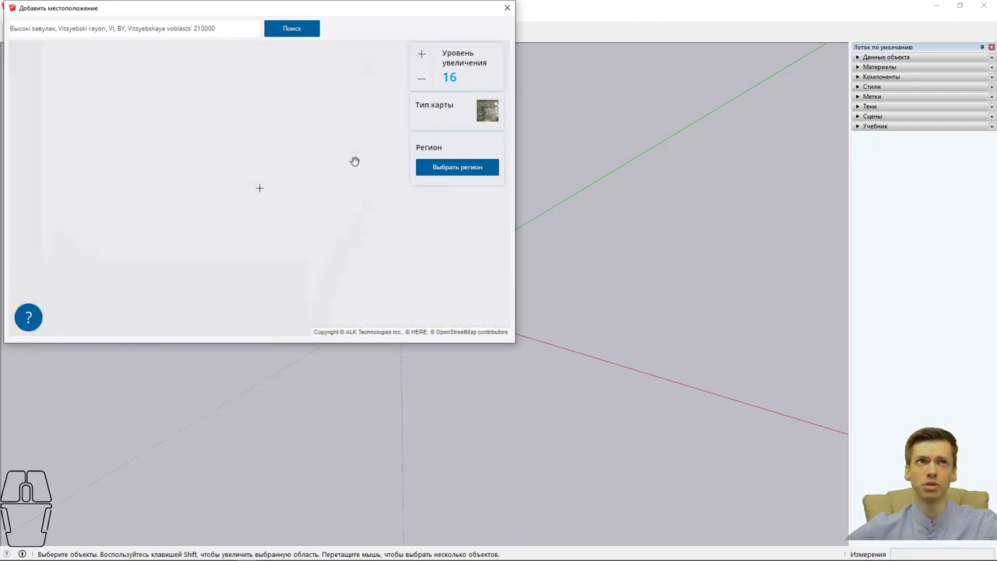
pyautogui.scroll(-3)
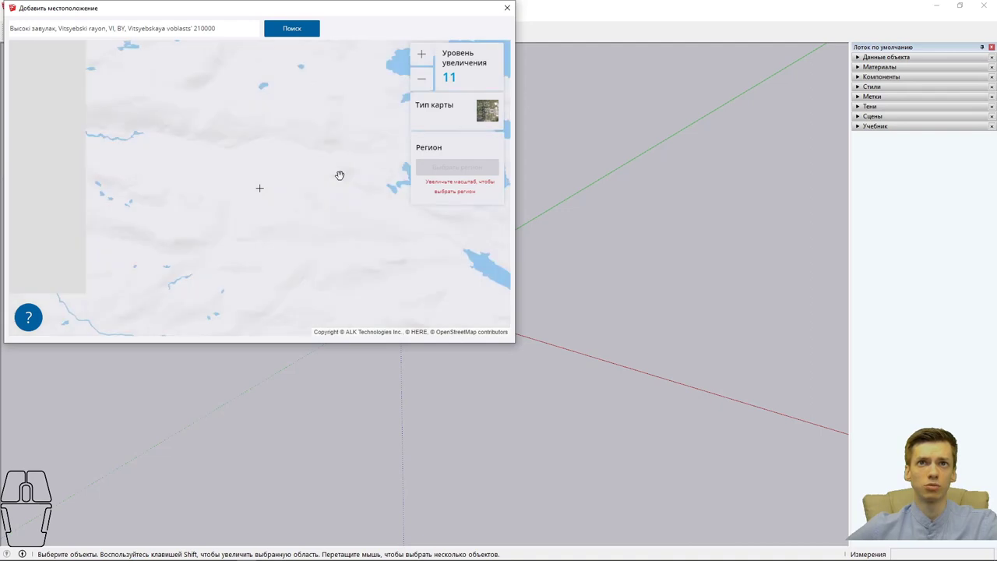
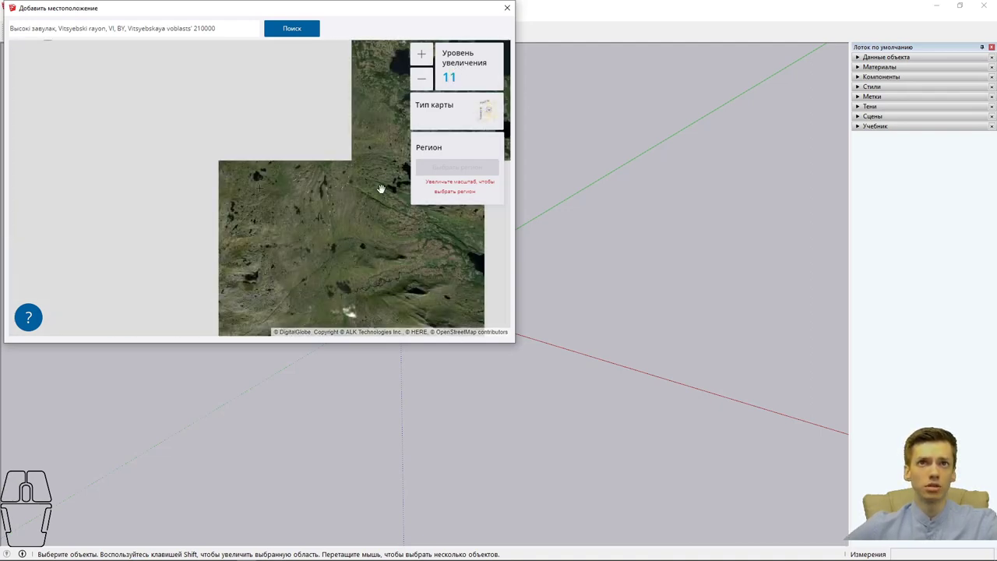
pyautogui.scroll(-3)
pyautogui.scroll(-3)
pyautogui.moveTo(391, 232); pyautogui.dragTo(214, 211)
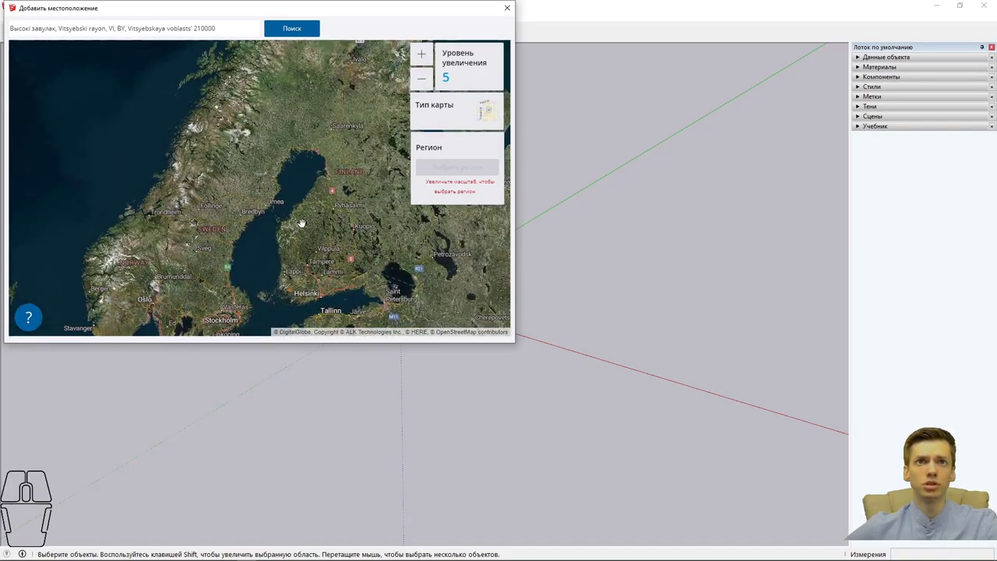
pyautogui.moveTo(304, 223); pyautogui.dragTo(242, 191)
pyautogui.scroll(3)
pyautogui.moveTo(288, 118); pyautogui.dragTo(312, 183)
pyautogui.scroll(3)
pyautogui.scroll(-3)
# Step: Pan the map across Finland north toward the Scandinavian mountains
pyautogui.moveTo(268, 156); pyautogui.dragTo(308, 210)
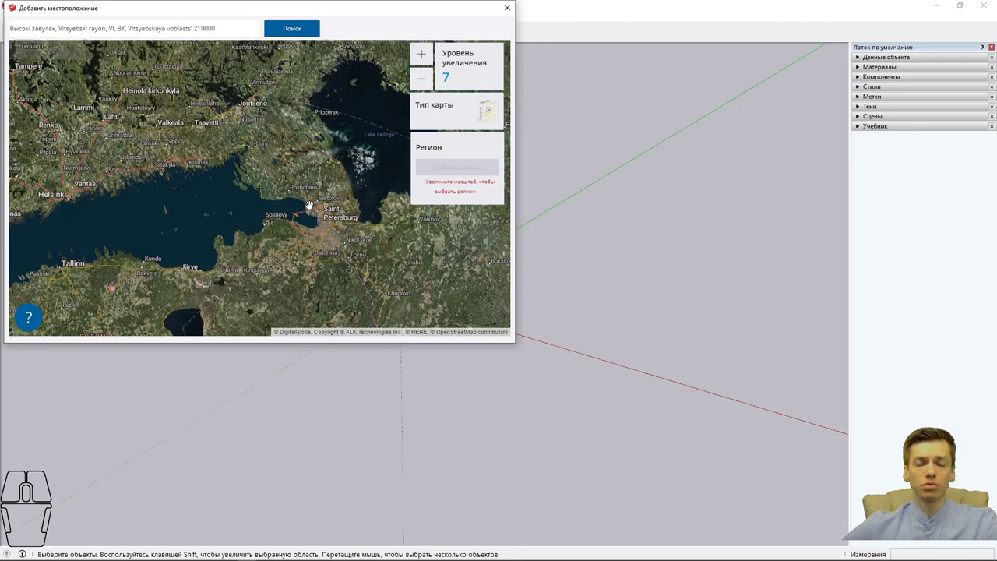
pyautogui.moveTo(275, 187); pyautogui.dragTo(398, 242)
pyautogui.moveTo(244, 194); pyautogui.dragTo(354, 263)
pyautogui.moveTo(253, 202); pyautogui.dragTo(270, 290)
pyautogui.moveTo(238, 183); pyautogui.dragTo(277, 271)
pyautogui.moveTo(304, 193); pyautogui.dragTo(242, 253)
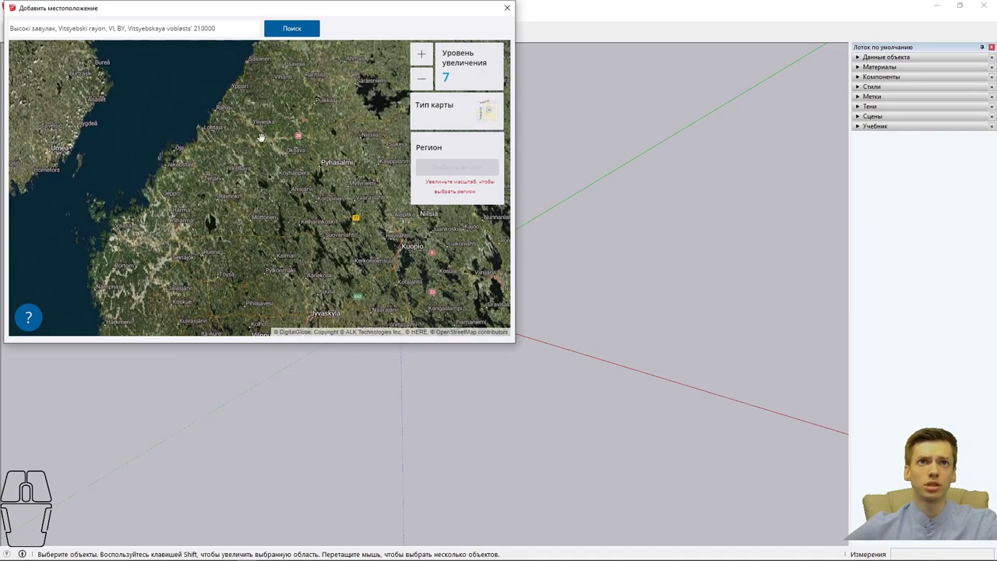
pyautogui.moveTo(270, 128); pyautogui.dragTo(237, 265)
pyautogui.moveTo(334, 161); pyautogui.dragTo(296, 220)
pyautogui.scroll(-3)
# Step: Zoom the map in over the mountains toward a lake area
pyautogui.click(330, 171)
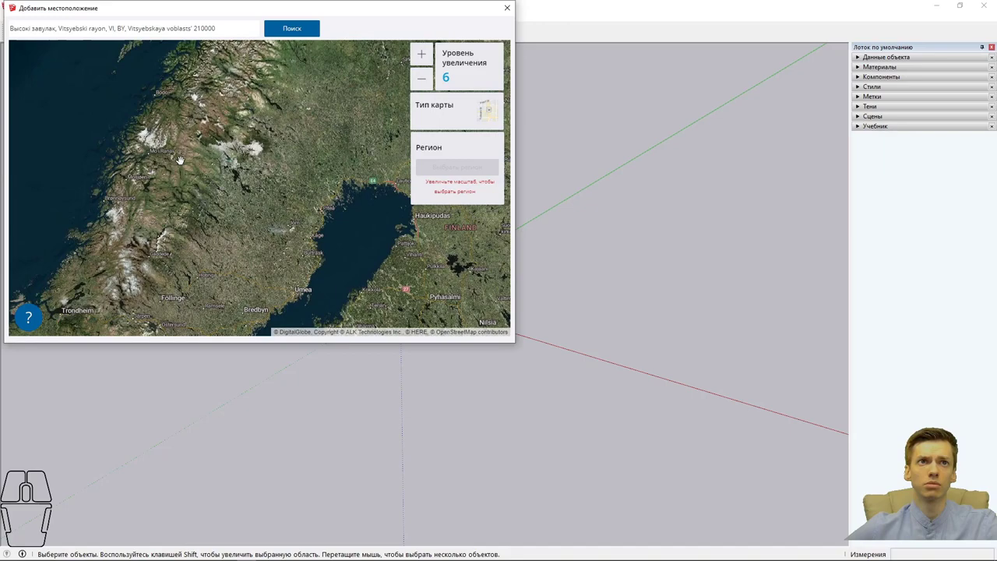
pyautogui.moveTo(161, 242); pyautogui.dragTo(285, 144)
pyautogui.scroll(3)
pyautogui.moveTo(324, 237); pyautogui.dragTo(338, 185)
pyautogui.middleClick(246, 235)
pyautogui.middleClick(254, 228)
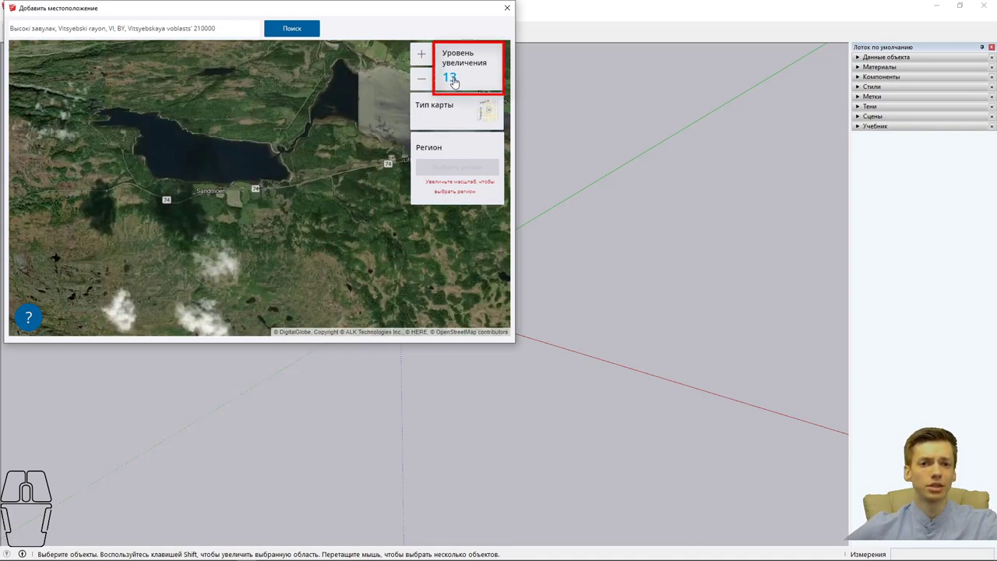
pyautogui.middleClick(307, 156)
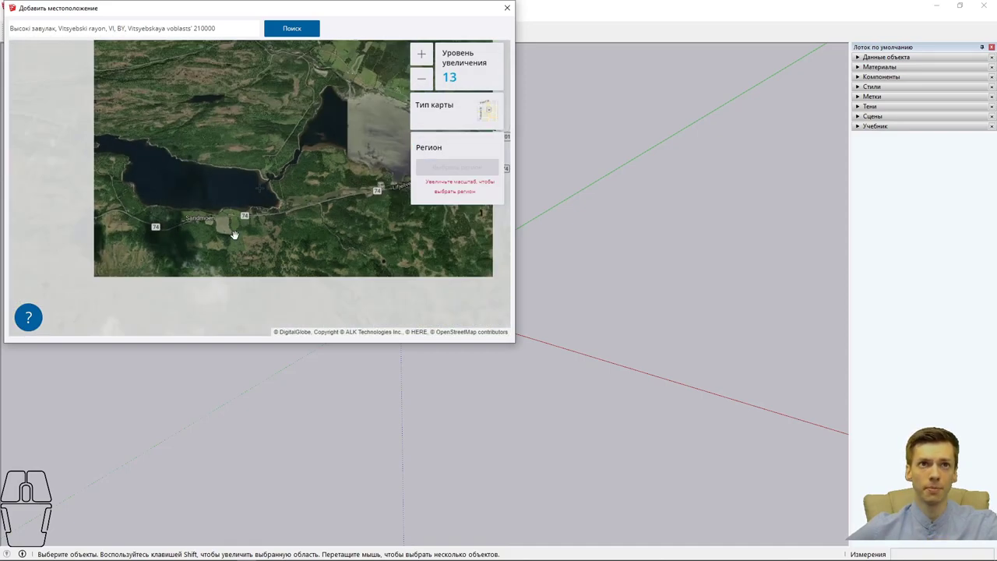
# Step: Center the map at zoom level 15 on rocky, lake-dotted terrain for region selection
pyautogui.moveTo(235, 232); pyautogui.dragTo(416, 207)
pyautogui.moveTo(259, 218); pyautogui.dragTo(388, 222)
pyautogui.moveTo(263, 211); pyautogui.dragTo(393, 188)
pyautogui.moveTo(225, 227); pyautogui.dragTo(290, 158)
pyautogui.scroll(3)
pyautogui.scroll(3)
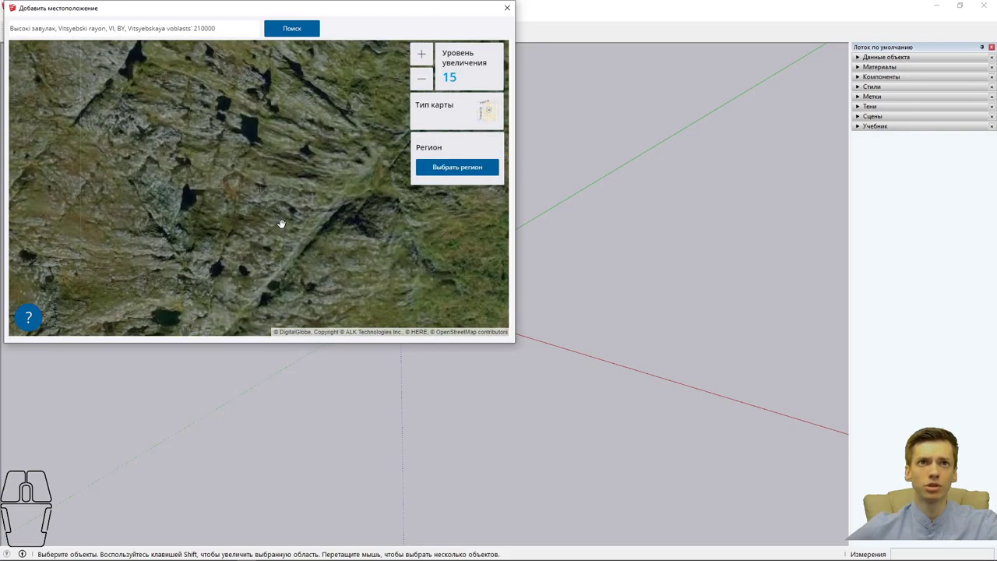
pyautogui.moveTo(236, 229); pyautogui.dragTo(281, 215)
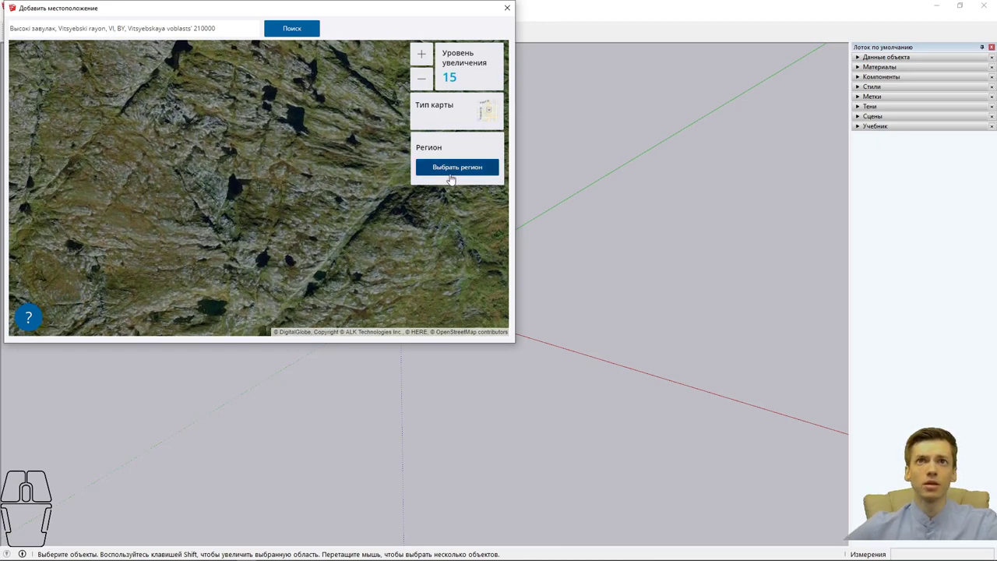
# Step: Shrink the region to a small square and import it as a textured terrain surface, then inspect it
pyautogui.click(502, 121)
pyautogui.click(502, 187)
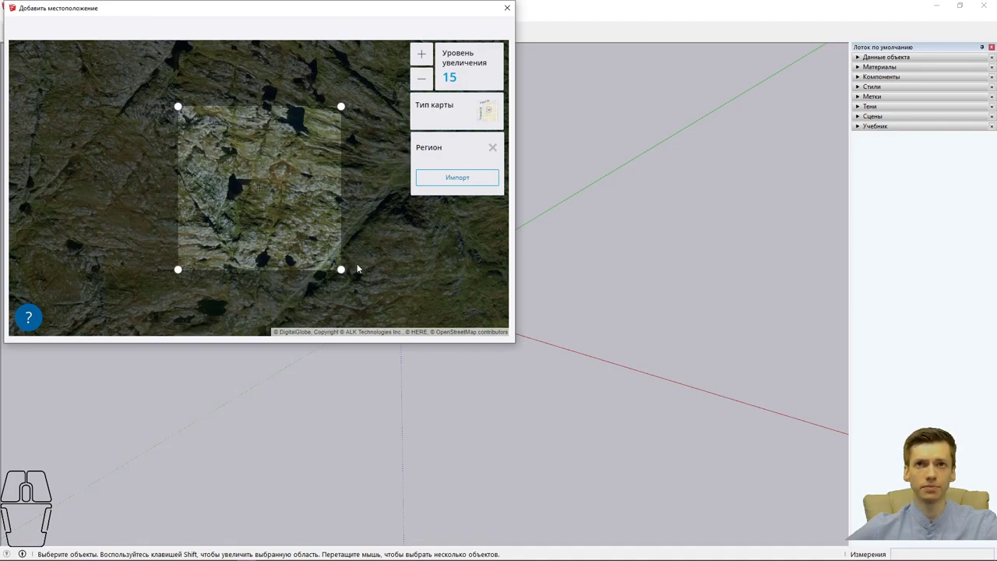
pyautogui.click(454, 180)
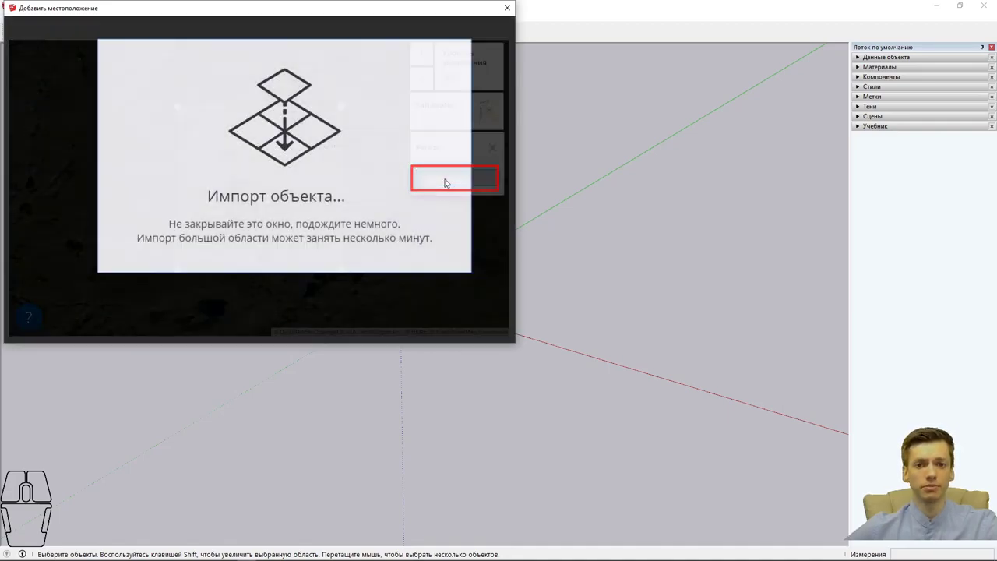
pyautogui.scroll(-3)
pyautogui.moveTo(447, 213); pyautogui.dragTo(492, 455)
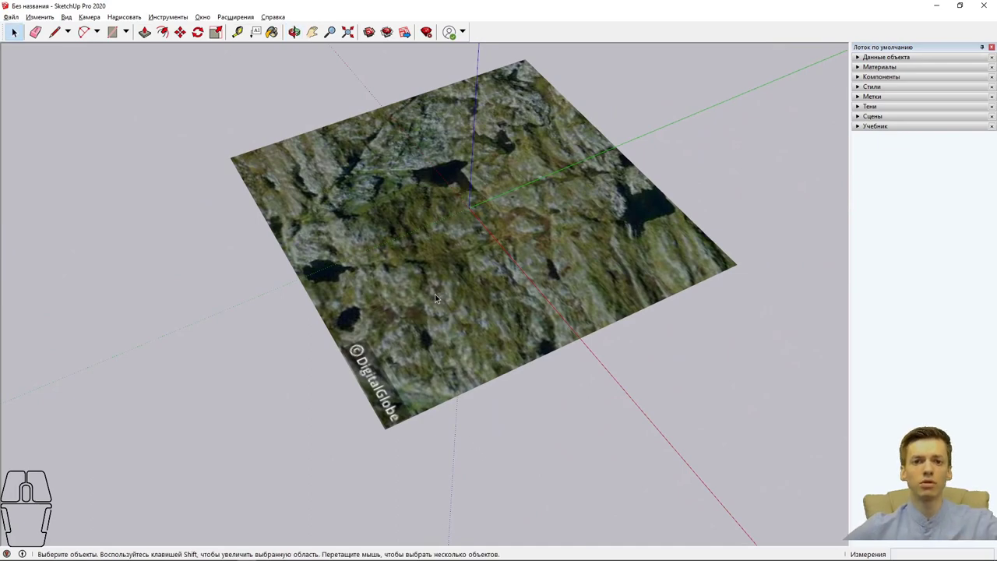
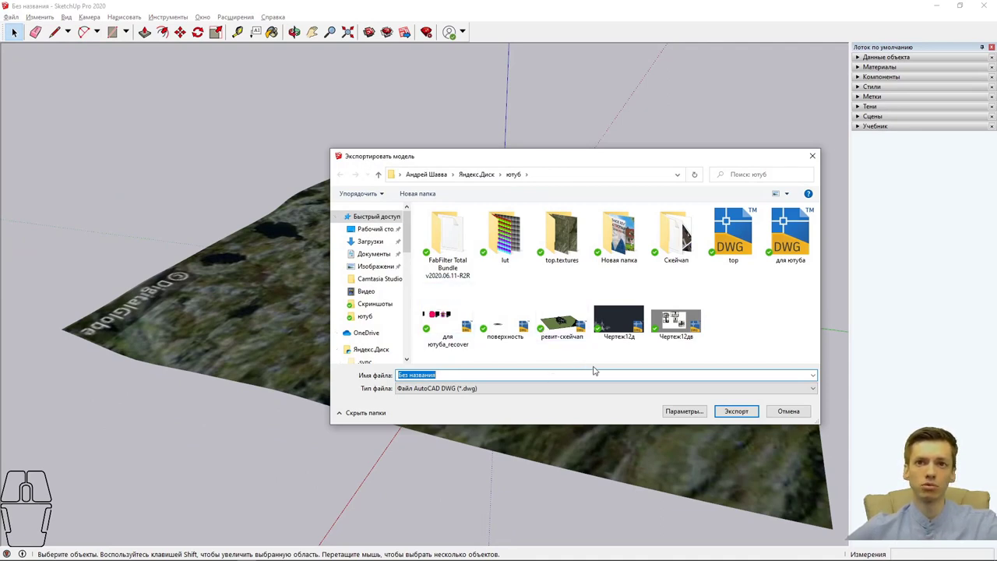
# Step: Choose AutoCAD DWG format with the existing top file name and confirm the export options
pyautogui.click(520, 388)
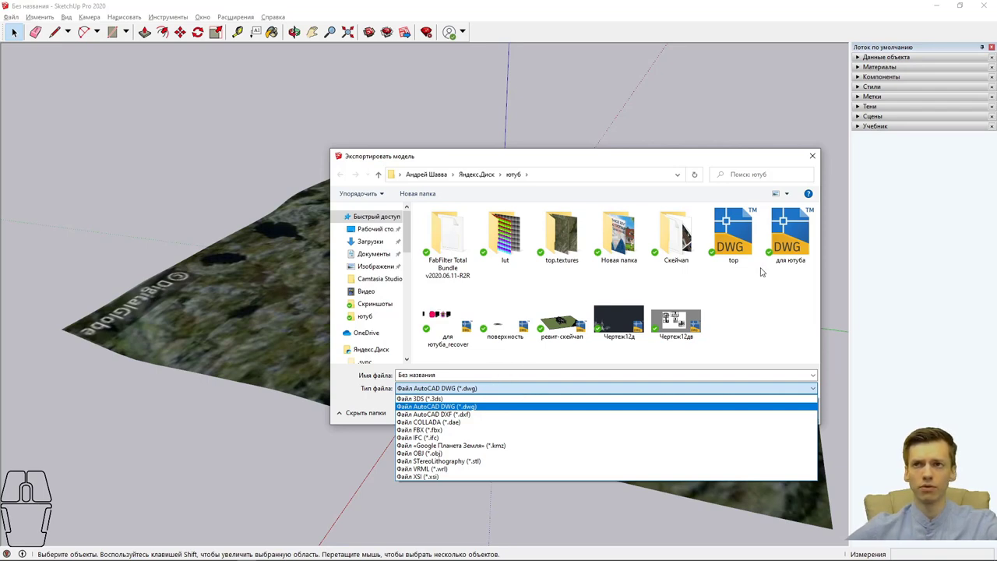
pyautogui.click(747, 248)
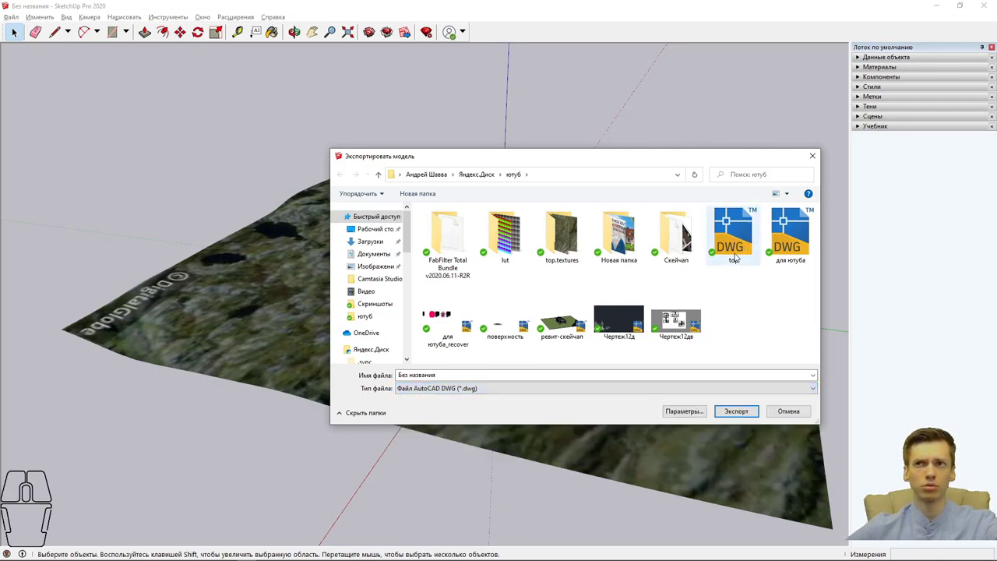
pyautogui.click(737, 252)
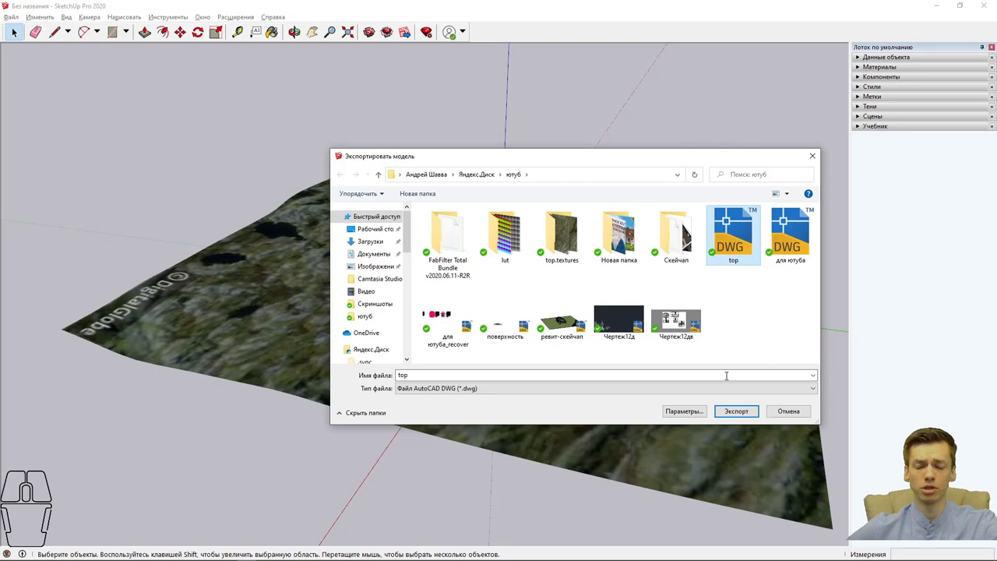
pyautogui.click(687, 413)
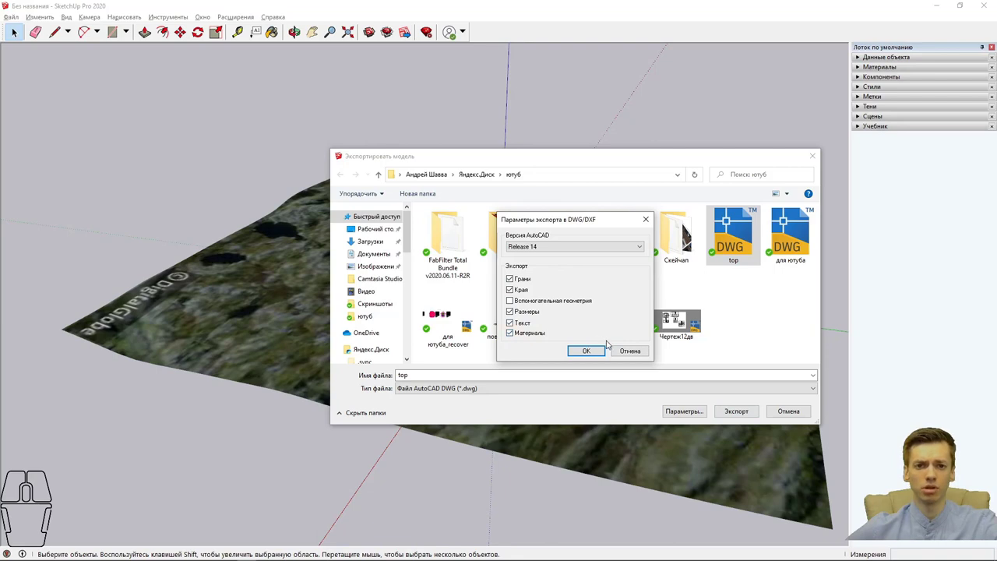
pyautogui.click(621, 349)
# Step: Export the terrain, overwriting the existing top.dwg
pyautogui.click(748, 413)
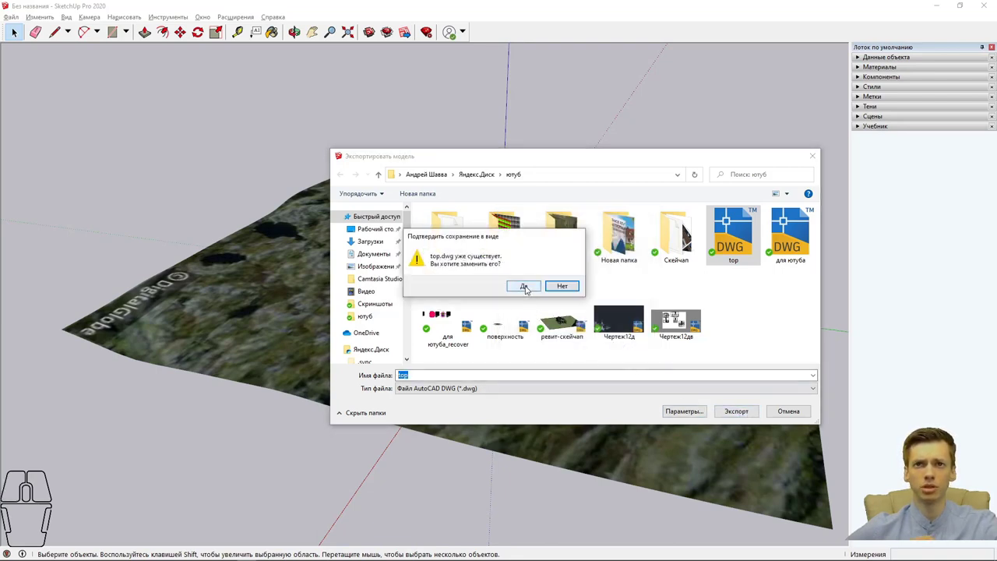
pyautogui.click(526, 286)
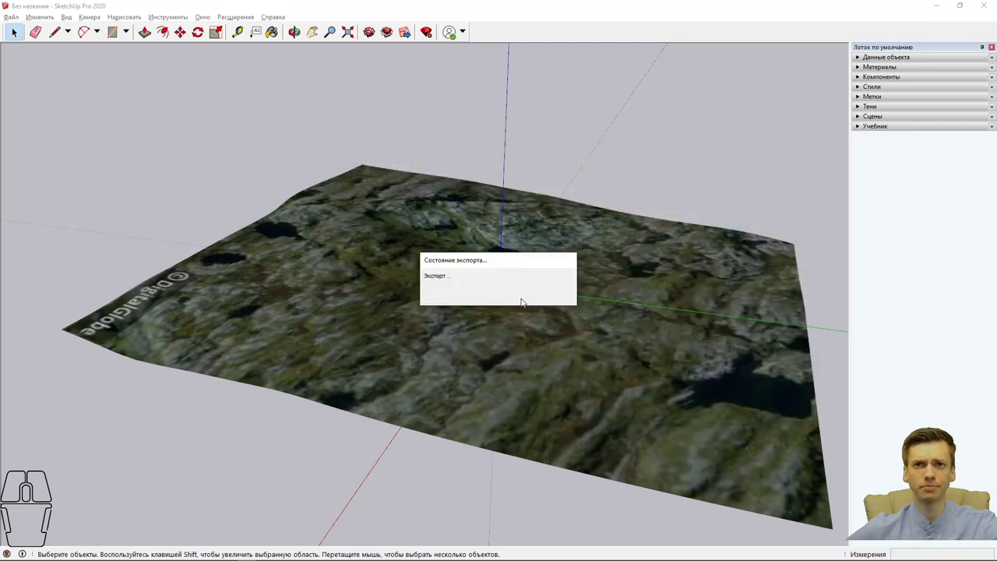
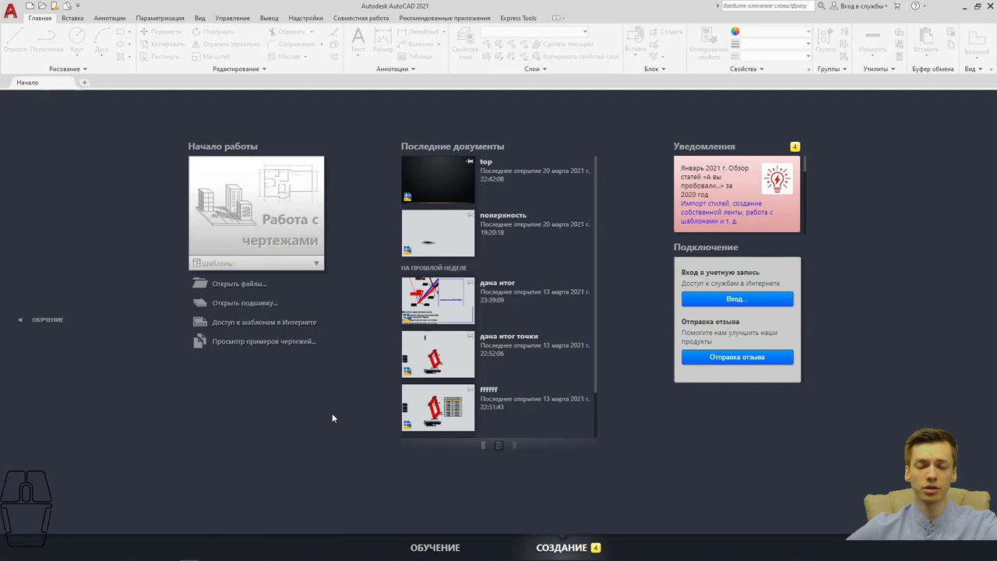
# Step: Choose Open > Drawing and select the exported top.dwg in the file dialog
pyautogui.click(21, 21)
pyautogui.click(55, 90)
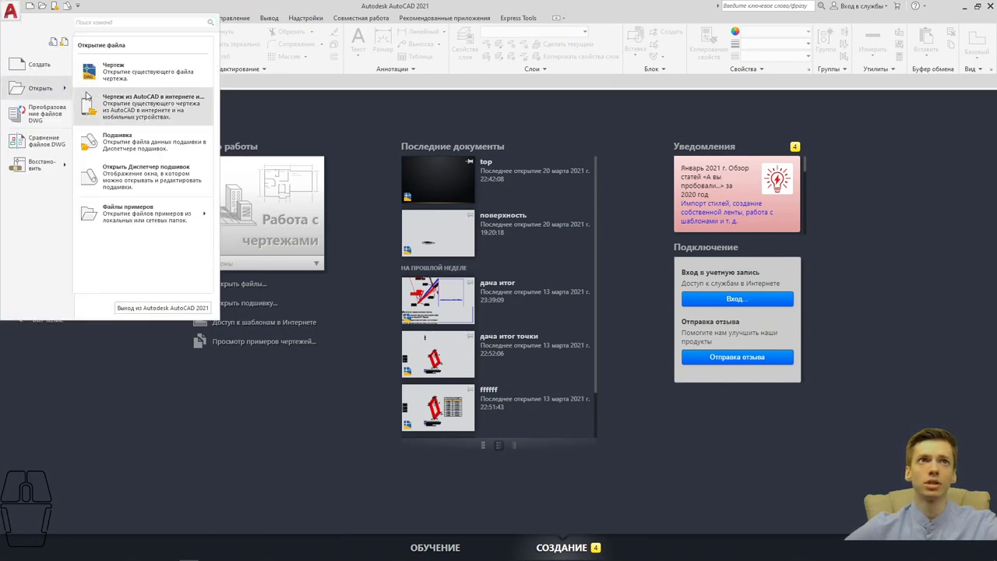
pyautogui.click(123, 77)
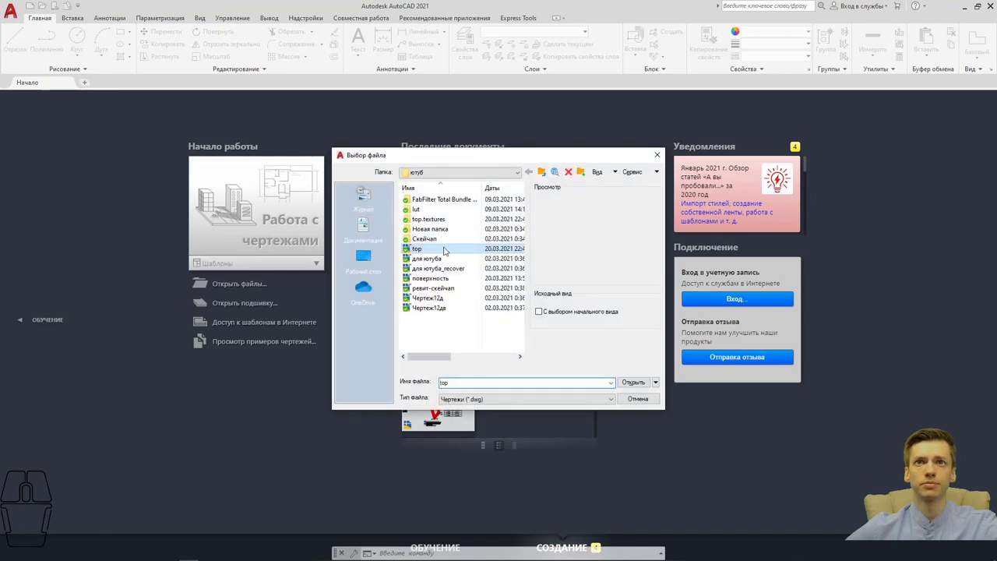
pyautogui.click(460, 250)
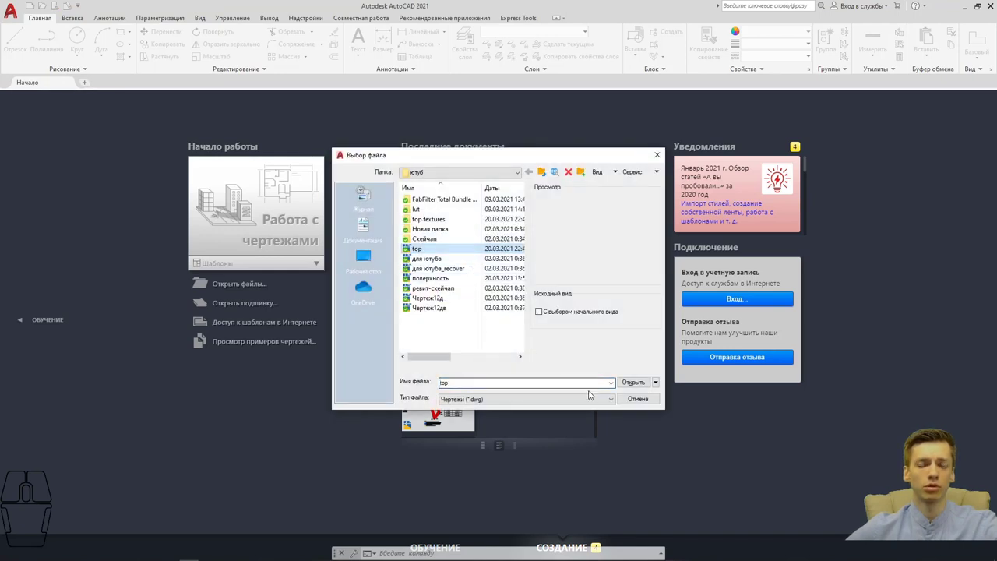
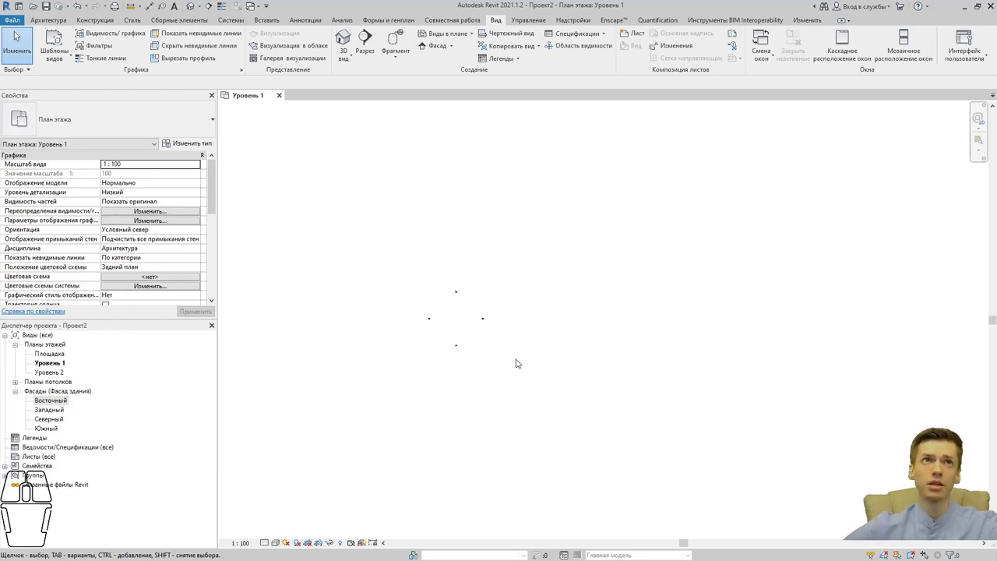
# Step: Show Revit's Insert commands for linking the exported top.dwg
pyautogui.click(17, 34)
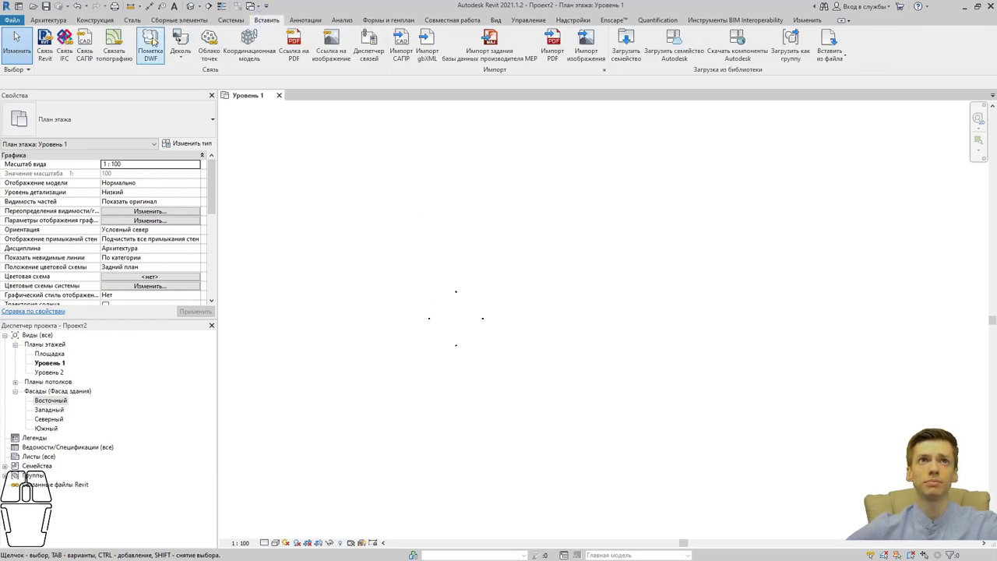
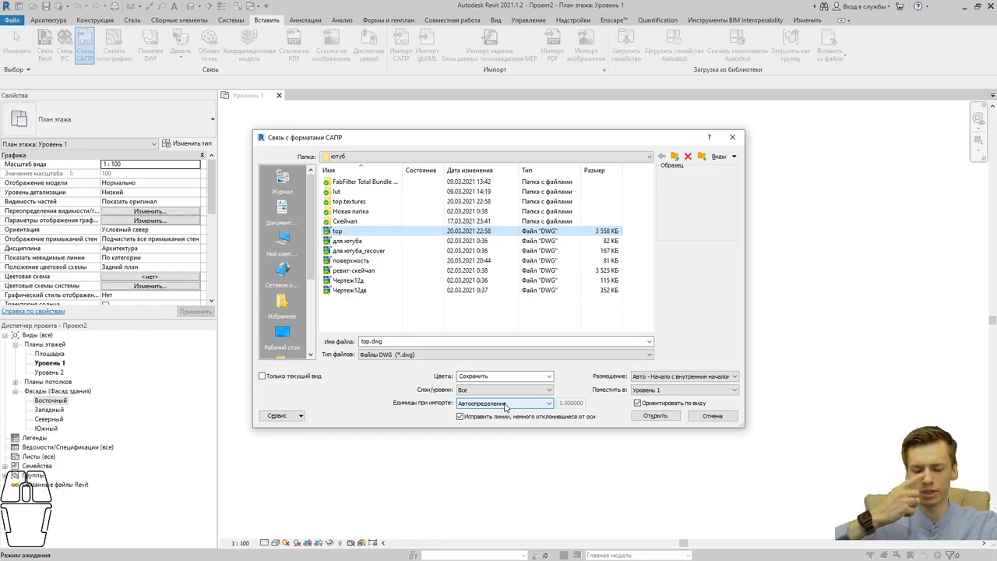
# Step: Link top.dwg into Level 1, check its import instance and deselect it
pyautogui.click(645, 418)
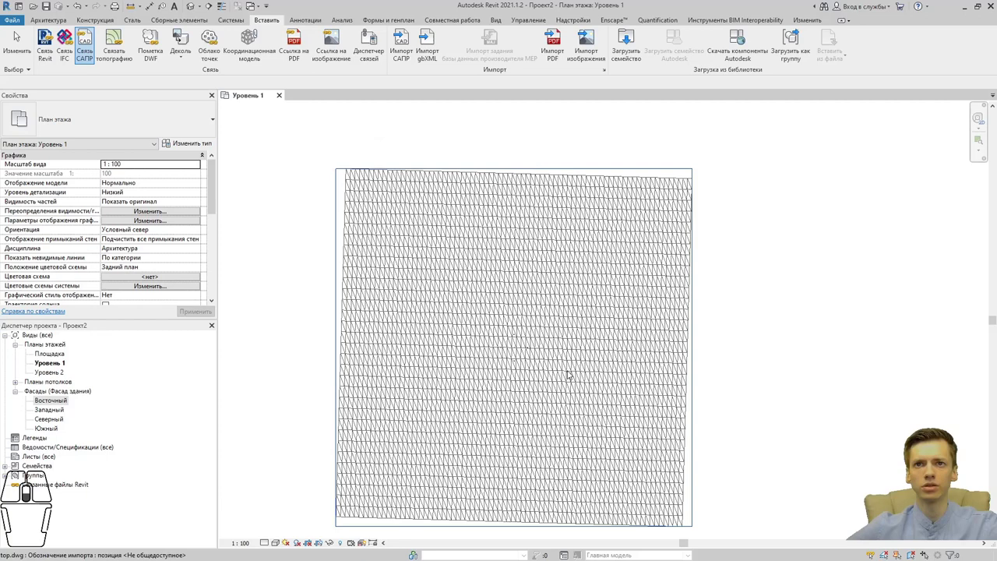
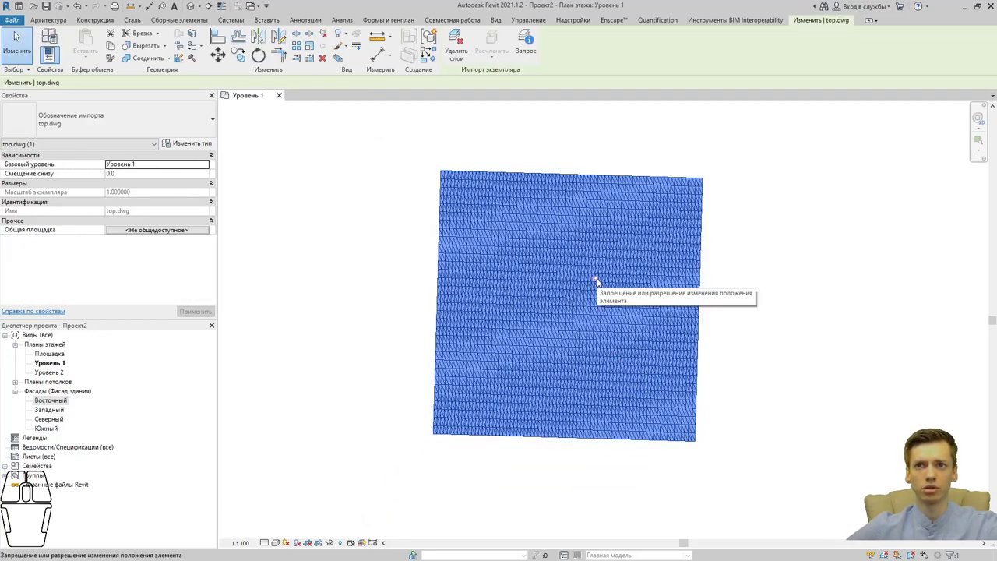
pyautogui.click(601, 282)
pyautogui.click(752, 293)
pyautogui.click(384, 22)
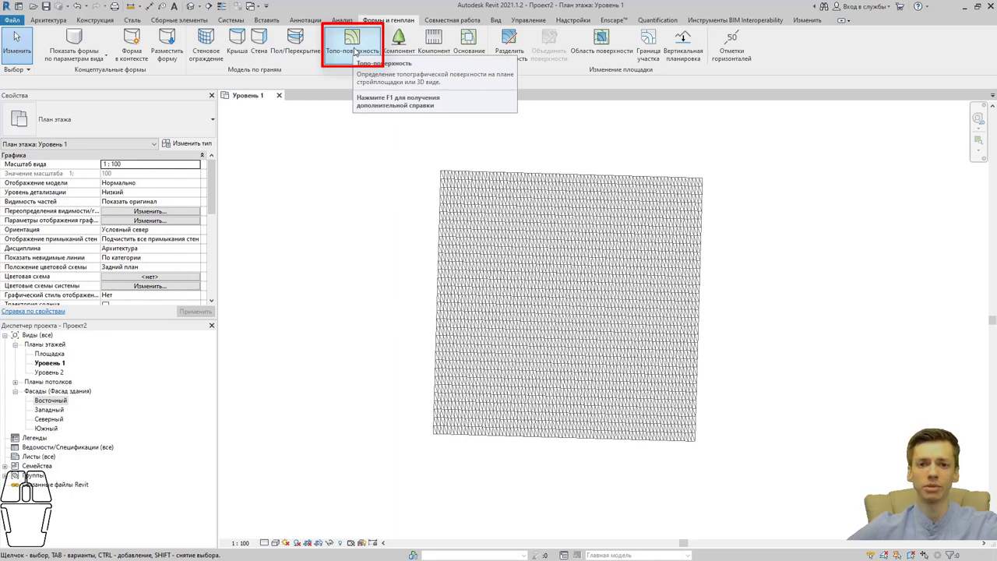
# Step: Start a toposurface created from the linked top.dwg import instance
pyautogui.click(359, 52)
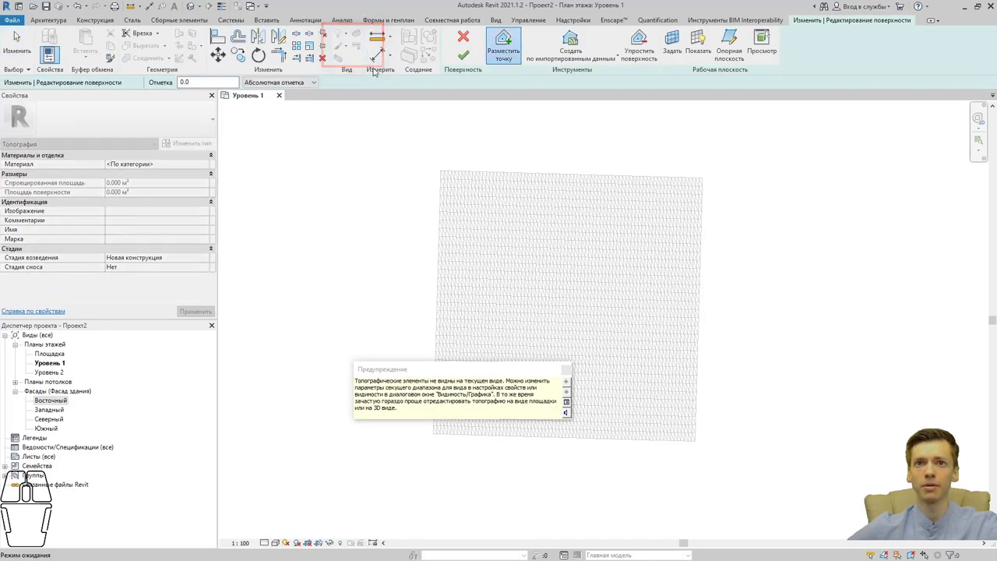
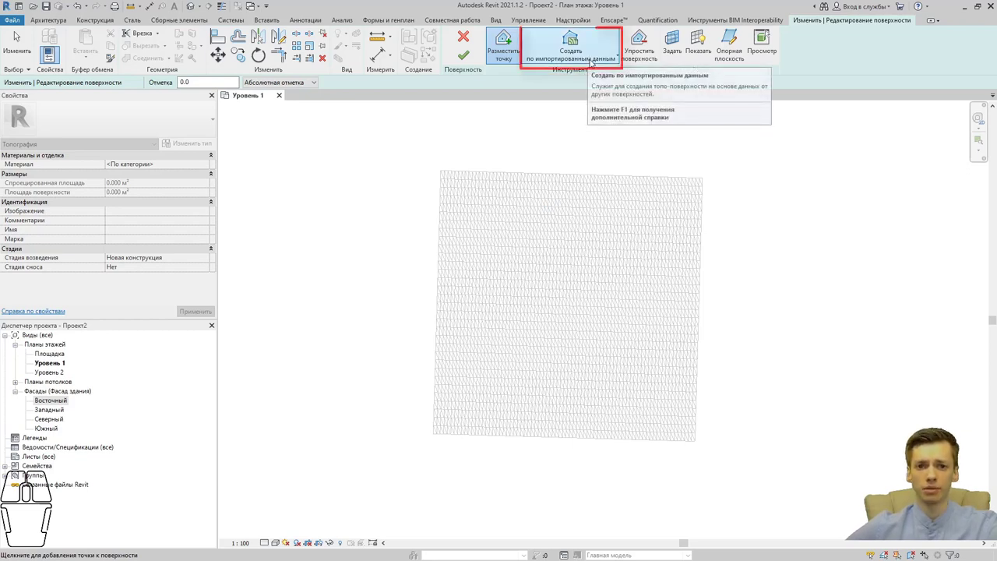
pyautogui.click(592, 64)
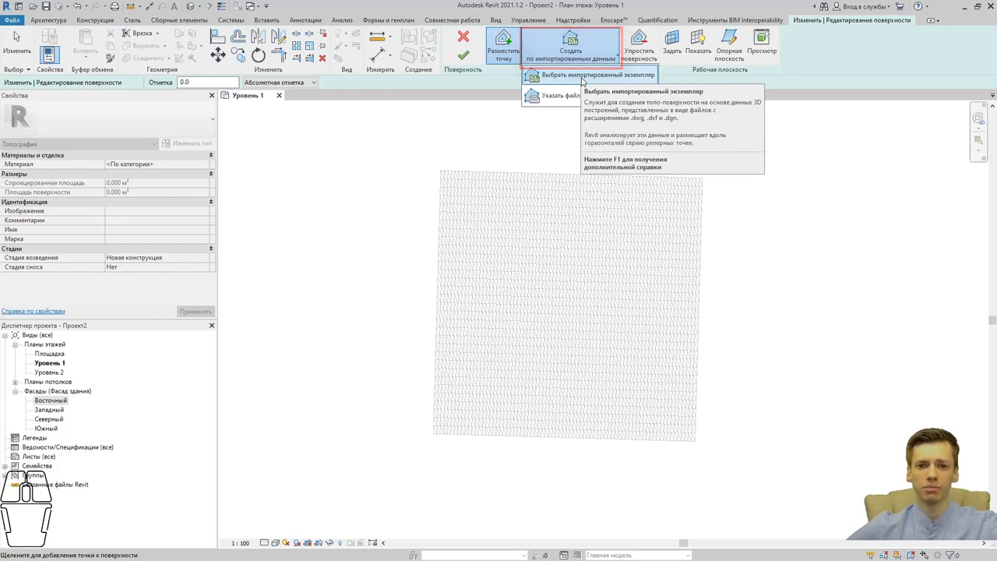
pyautogui.click(584, 80)
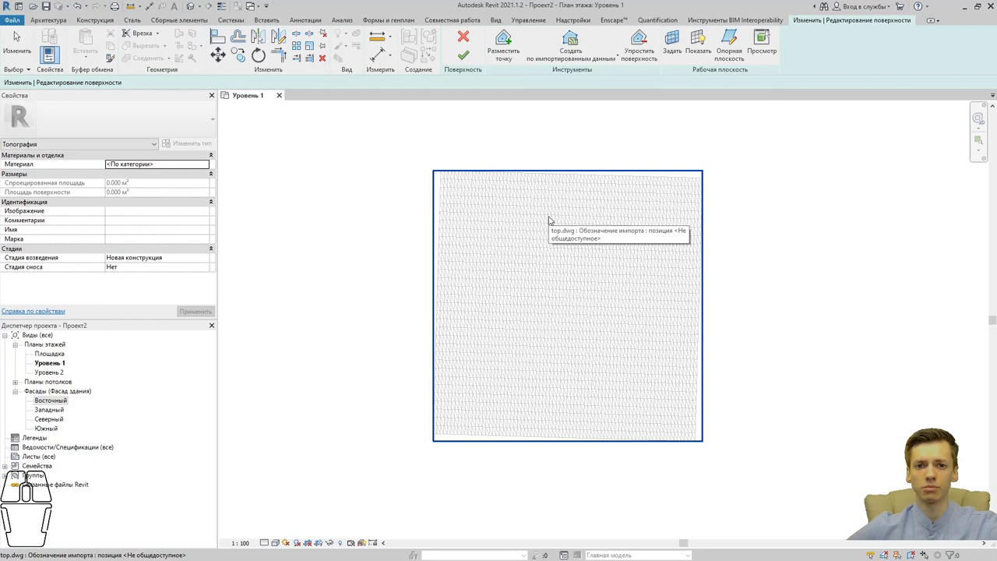
pyautogui.click(551, 219)
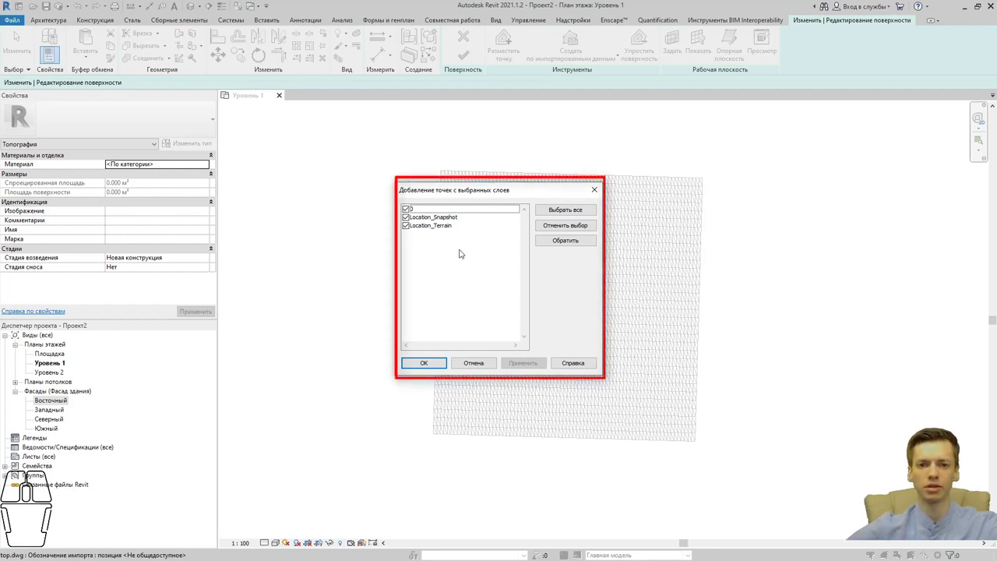
# Step: Use only the Location_Terrain layer points, excluding 0 and Location_Snapshot, and finish the surface
pyautogui.click(407, 209)
pyautogui.click(407, 220)
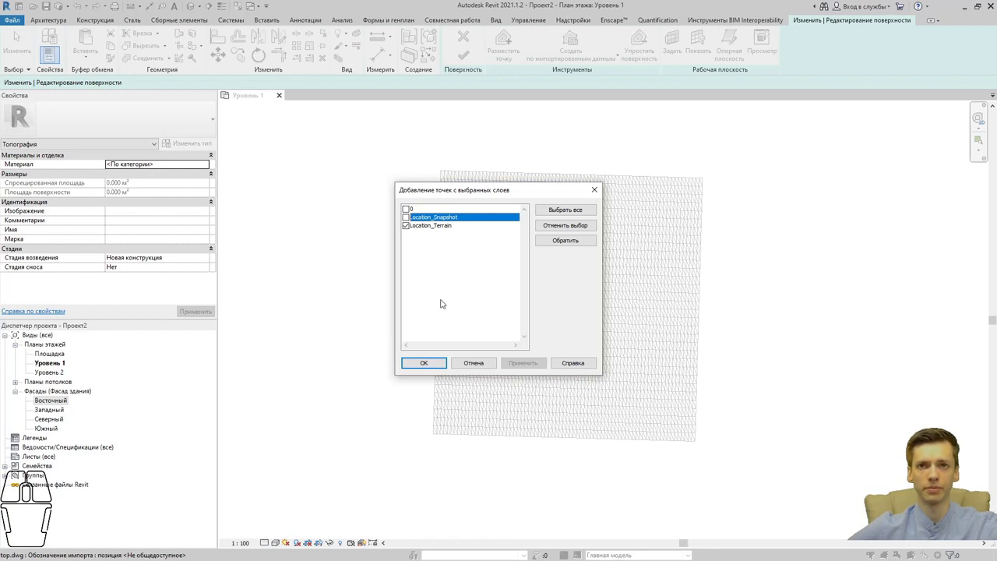
pyautogui.click(422, 364)
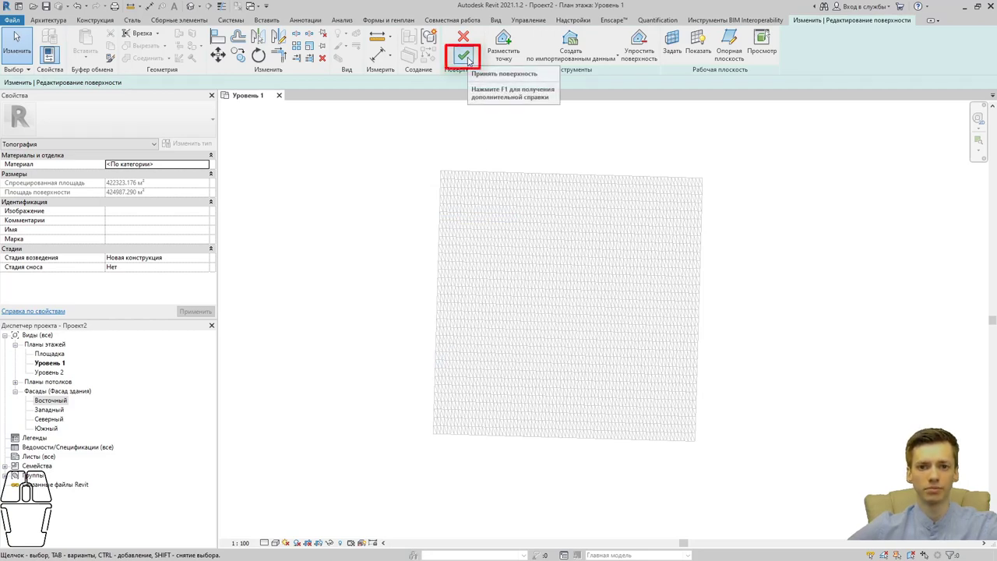
pyautogui.click(465, 61)
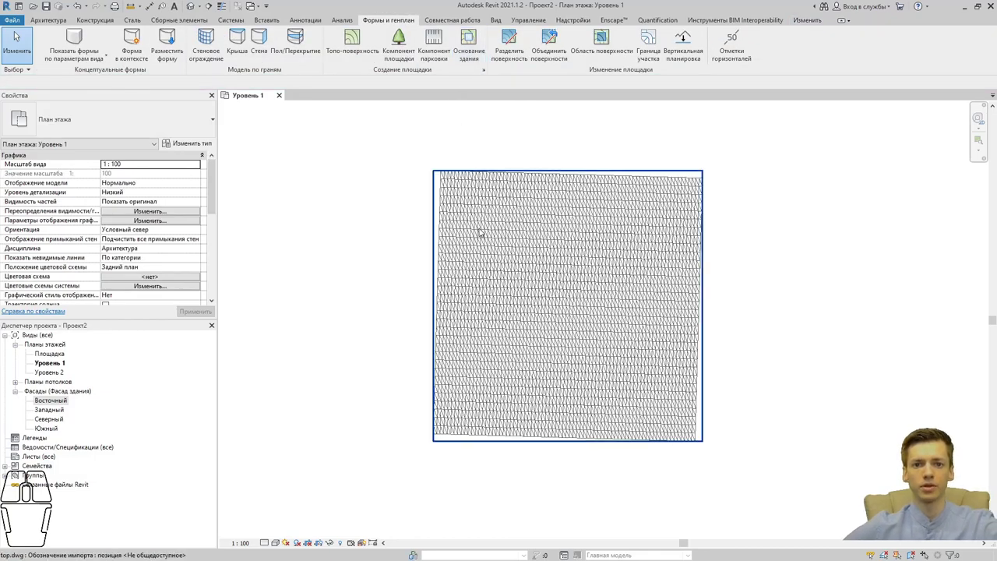
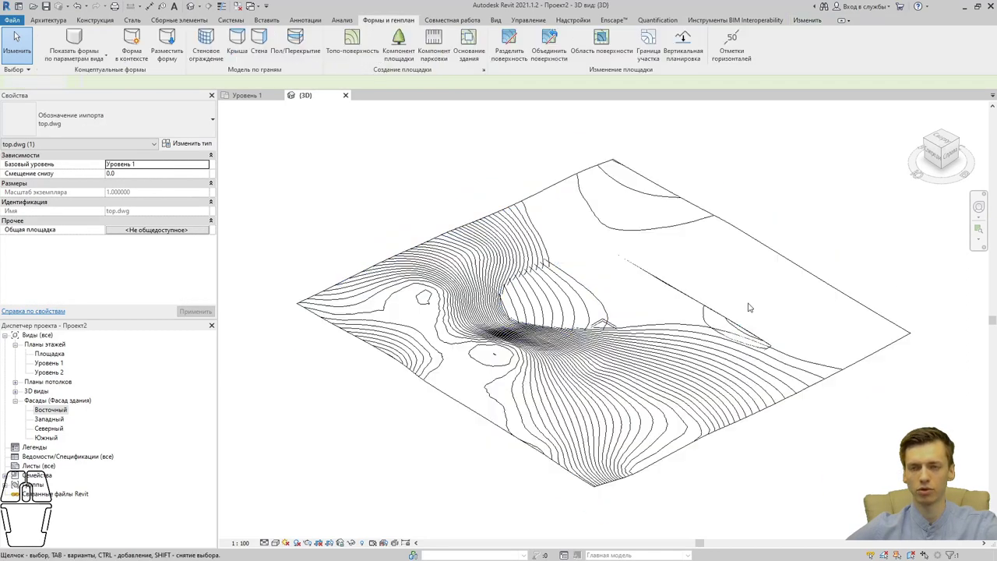
# Step: Select the new toposurface and view it in the default 3D view
pyautogui.click(282, 546)
pyautogui.click(290, 512)
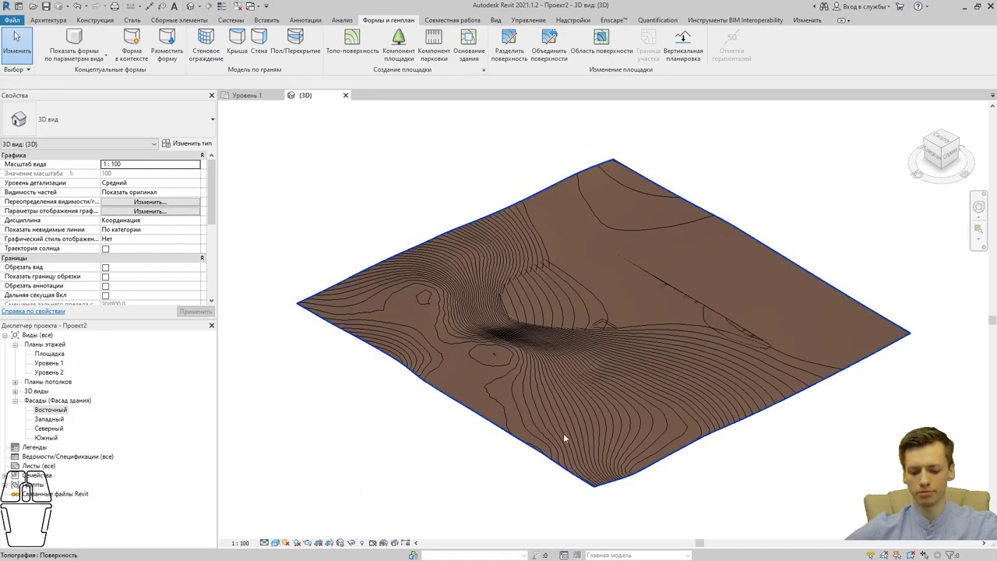
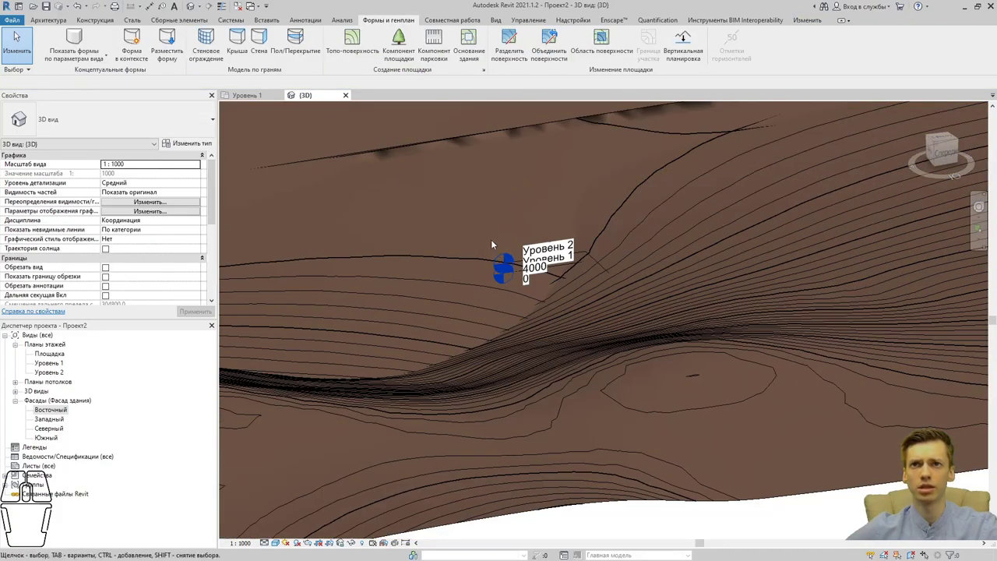
pyautogui.click(473, 201)
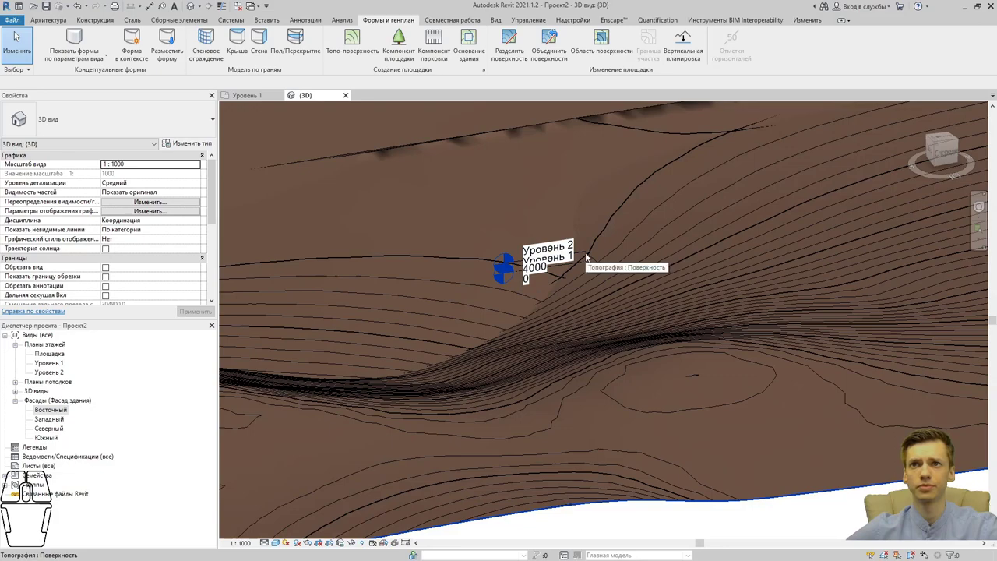
pyautogui.click(584, 255)
# Step: Bring up Site Settings from the Massing & Site panel and orbit the contoured terrain
pyautogui.click(345, 34)
pyautogui.click(366, 69)
pyautogui.scroll(-3)
pyautogui.moveTo(478, 272); pyautogui.dragTo(694, 329)
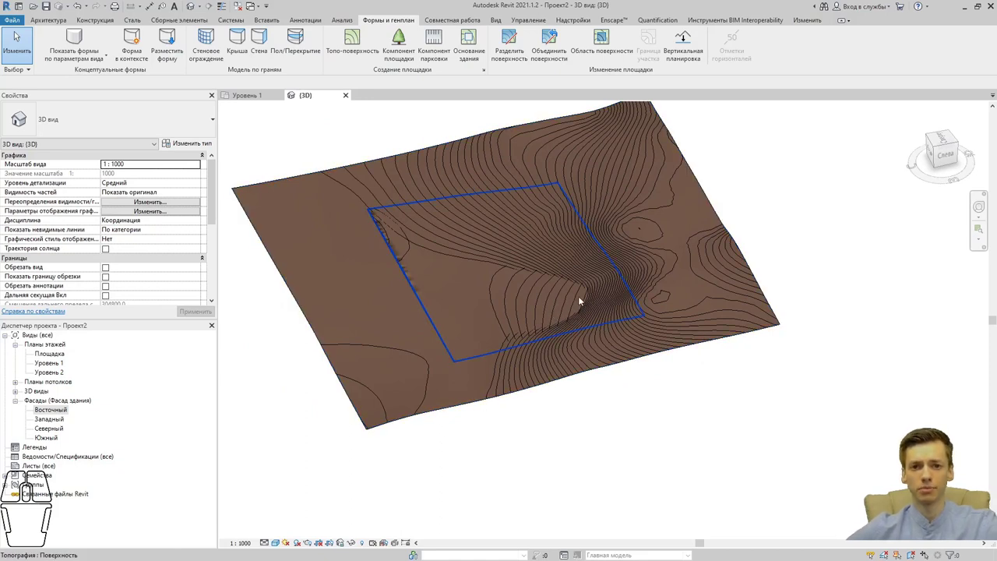
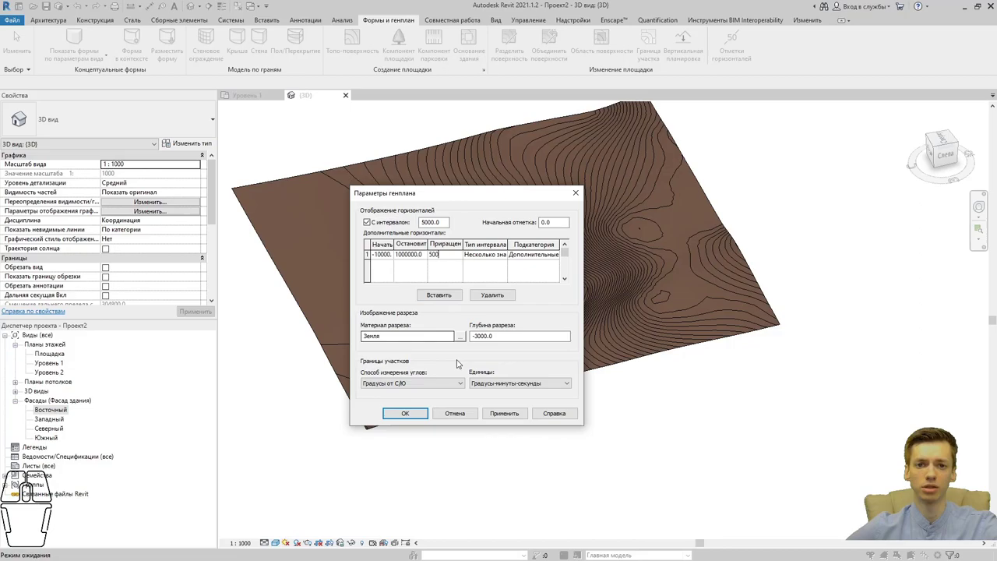
# Step: Confirm the 500-interval contour settings and orbit the toposurface to check the denser contours
pyautogui.click(425, 417)
pyautogui.scroll(3)
pyautogui.scroll(-3)
pyautogui.moveTo(515, 348); pyautogui.dragTo(594, 344)
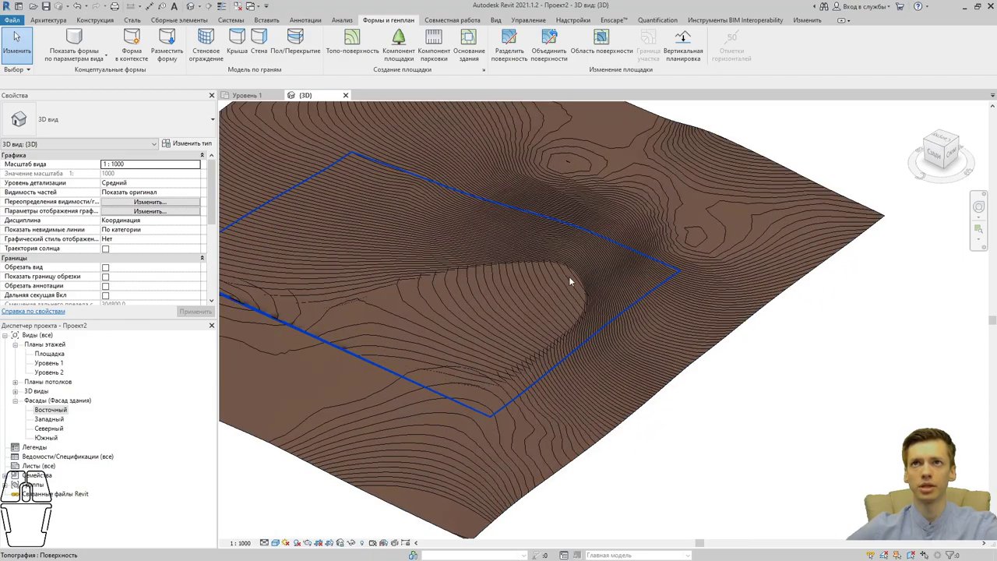
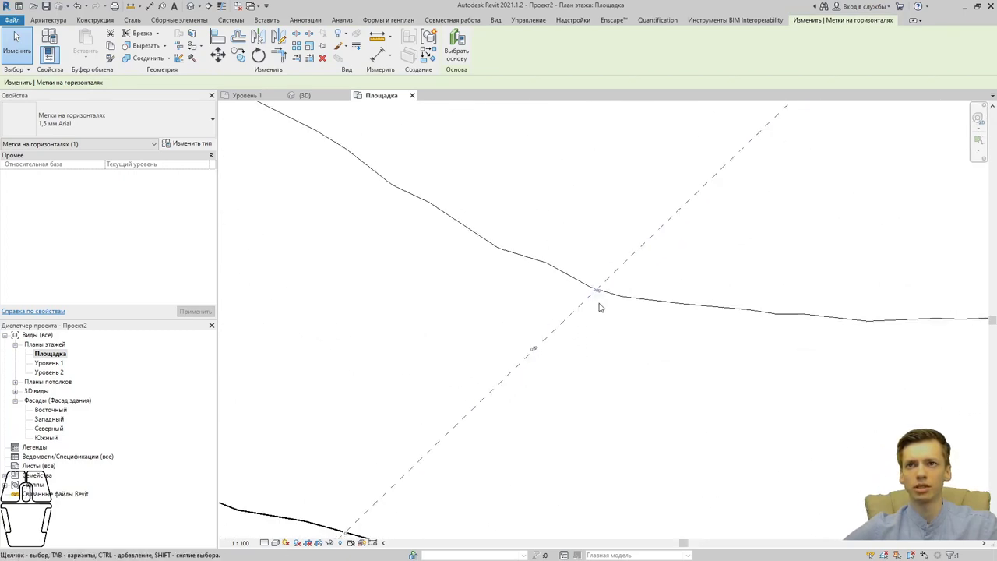
# Step: Set the contour label type's Elevation Base to Survey Point and confirm
pyautogui.scroll(3)
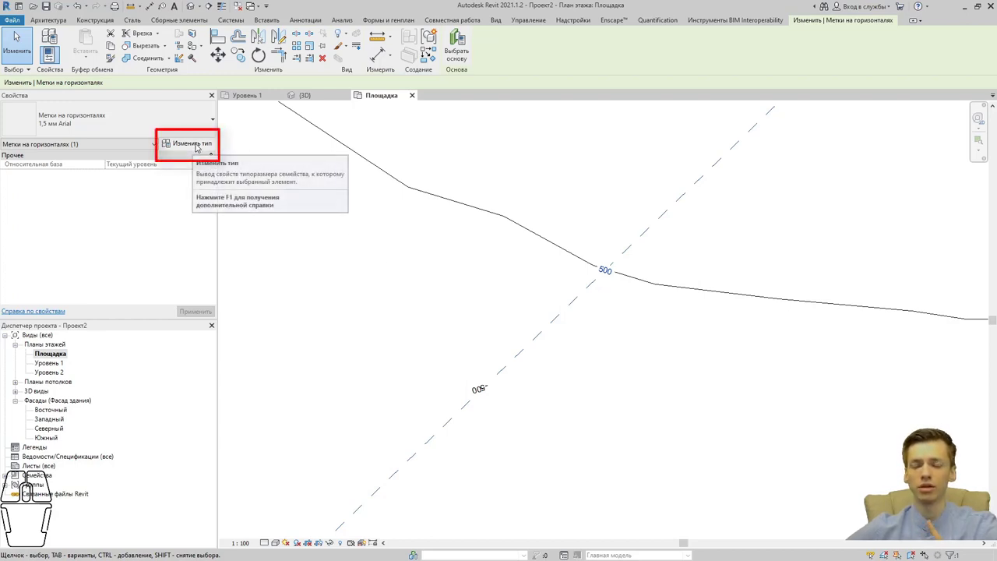
pyautogui.click(196, 143)
pyautogui.click(591, 331)
pyautogui.click(593, 331)
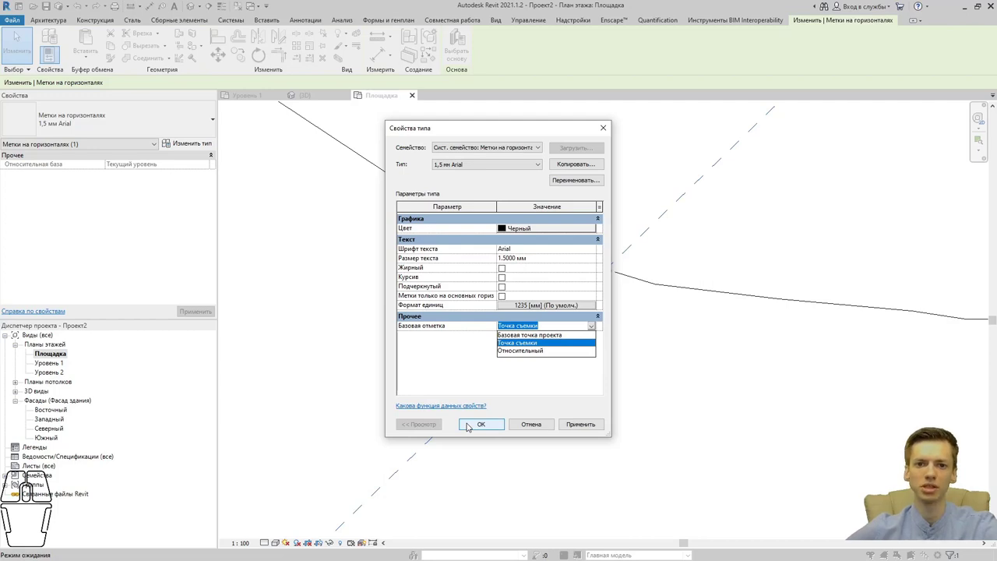
pyautogui.click(472, 424)
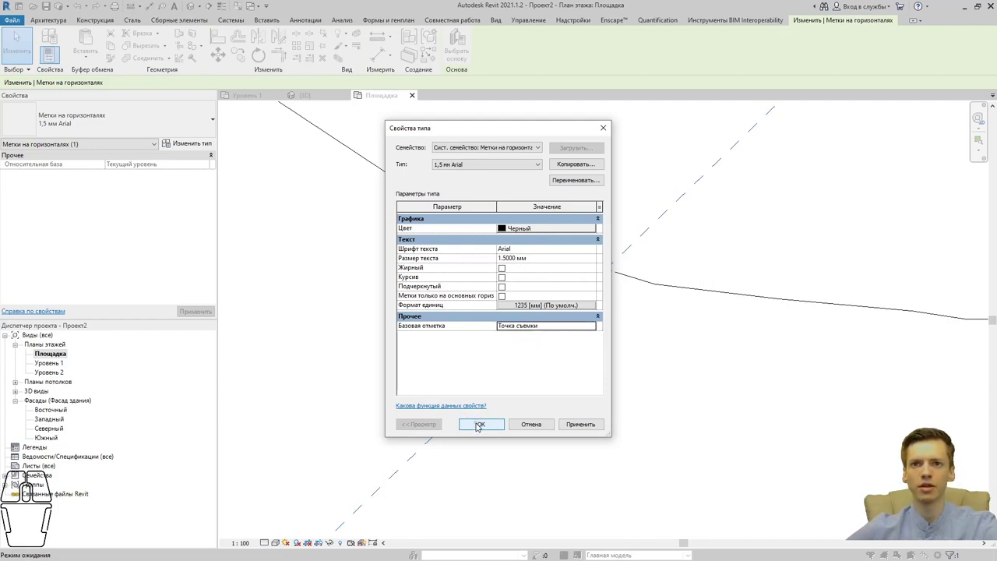
pyautogui.click(481, 430)
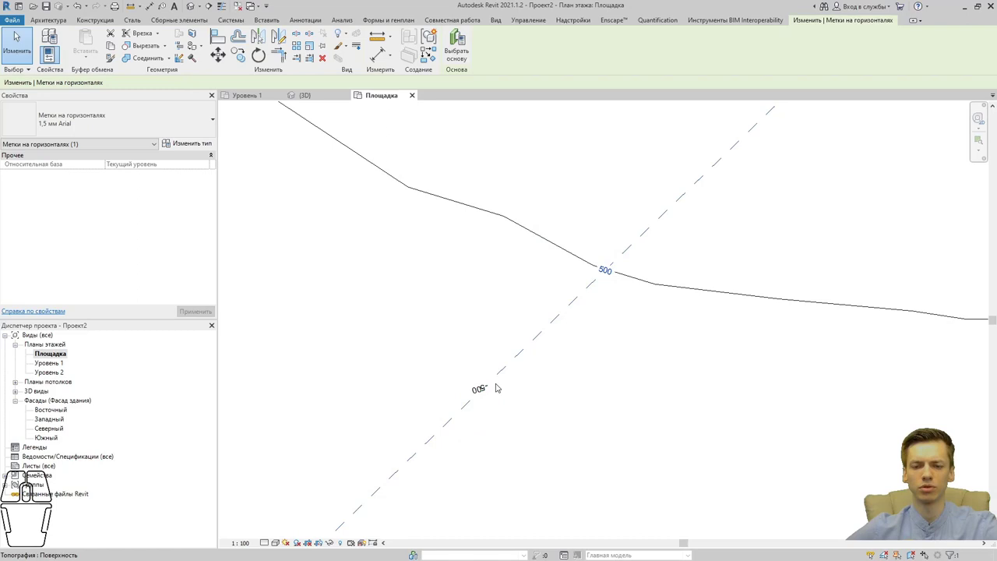
# Step: Pan the Site plan to the 500 contour labels and deselect the label line
pyautogui.middleClick(504, 393)
pyautogui.scroll(-3)
pyautogui.middleClick(504, 395)
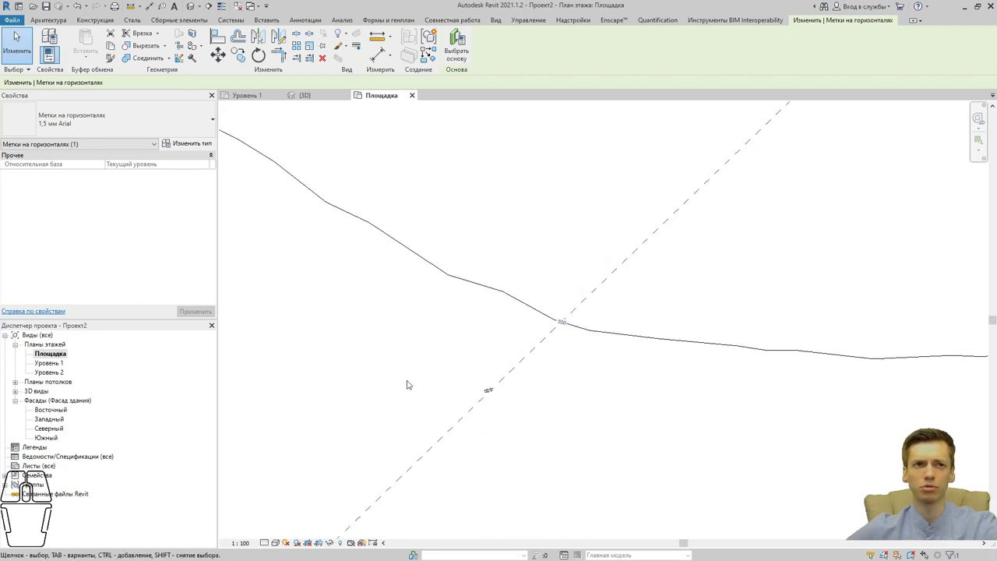
pyautogui.click(333, 345)
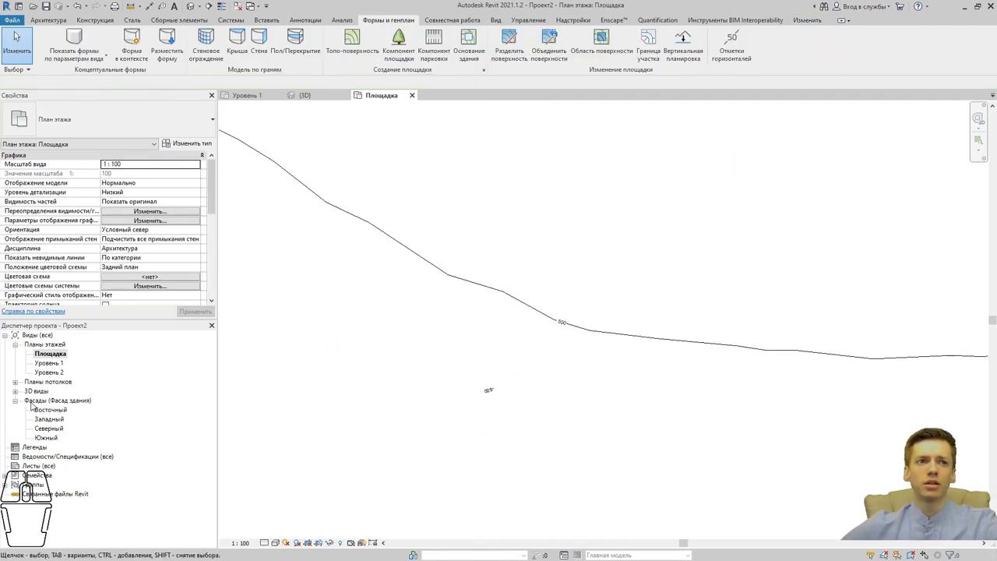
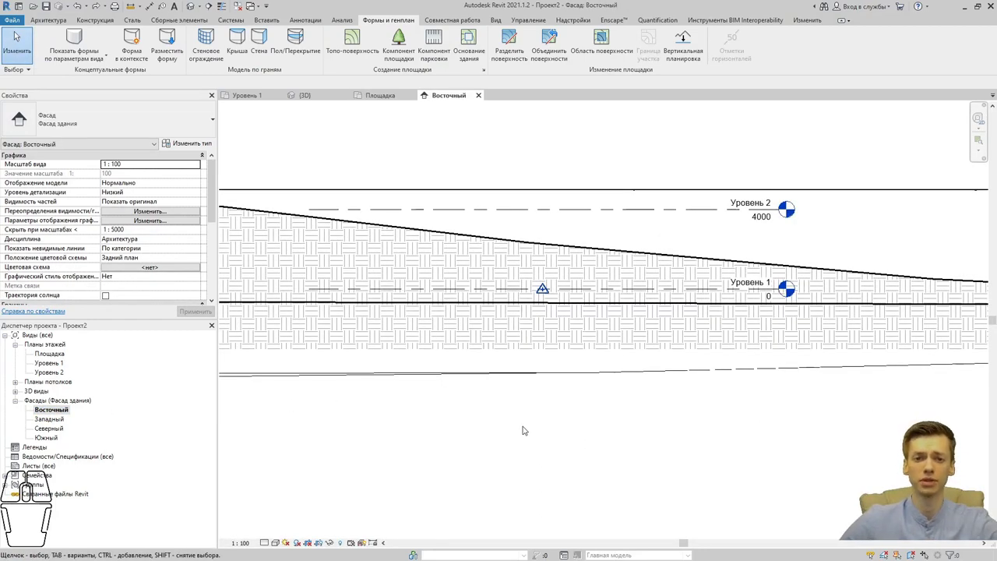
# Step: Select the Survey Point in the East elevation to read its 0.0 coordinates and elevation
pyautogui.middleClick(530, 428)
pyautogui.click(538, 313)
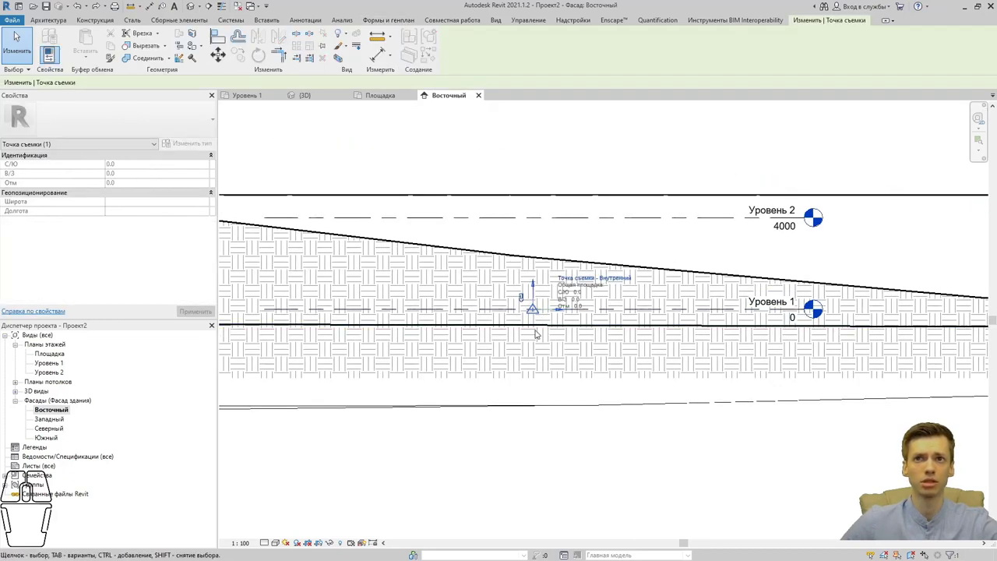